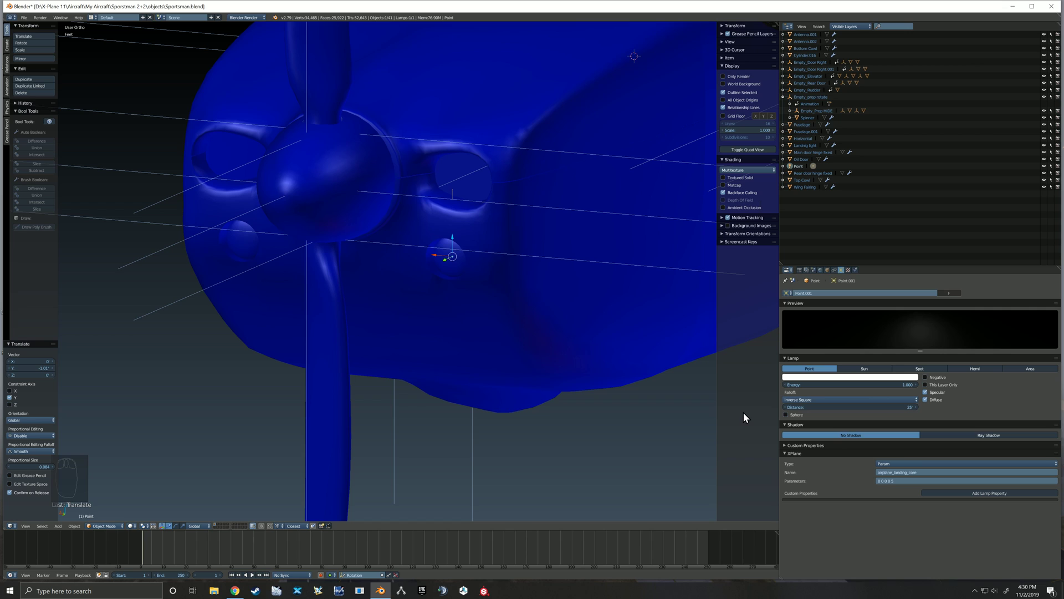
Place the landing lamp on the right cowling bump and duplicate it for the left bump.
left_click_drag(672, 398, 561, 336)
left_click_drag(548, 338, 549, 337)
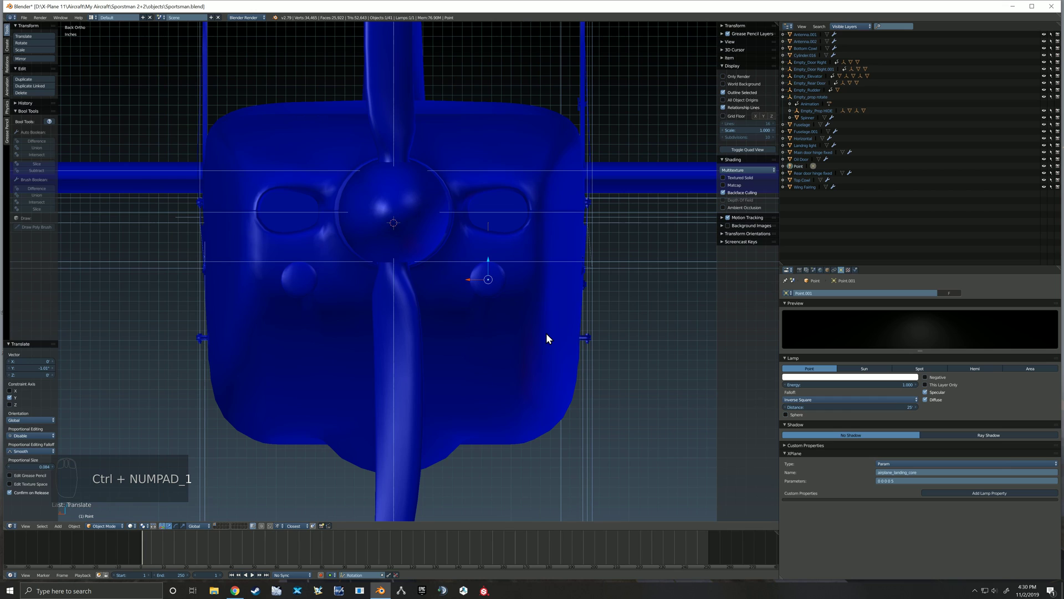
key("shift+d")
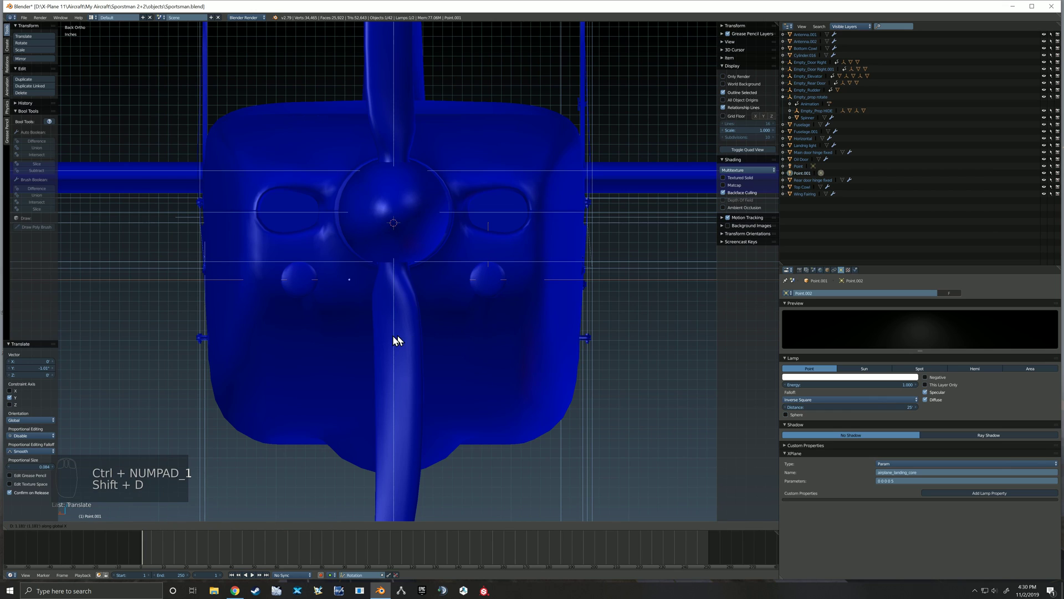
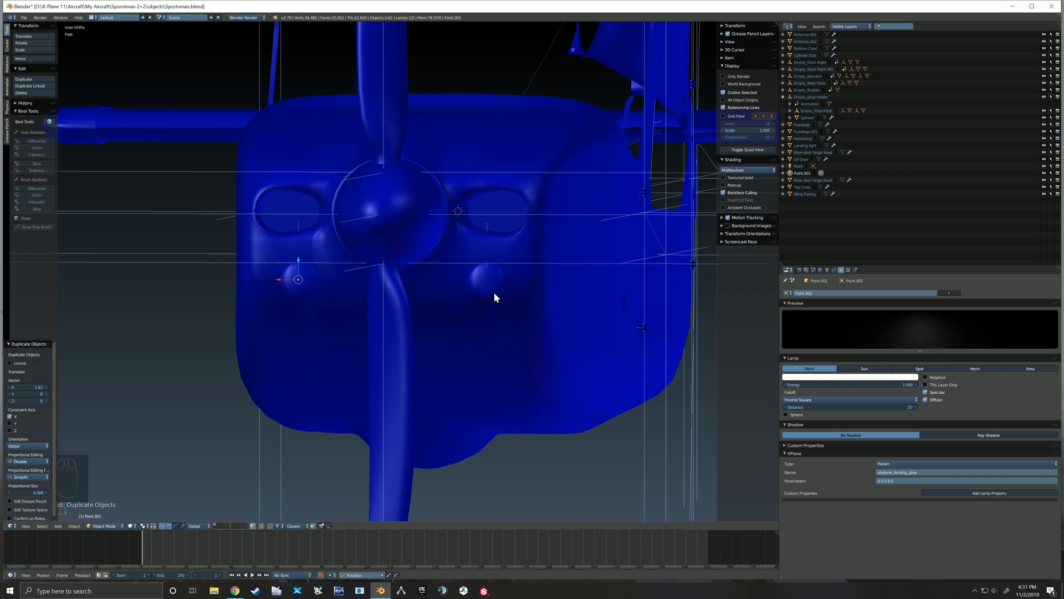
Move both landing lamps onto their own layer.
left_click_drag(497, 296, 475, 316)
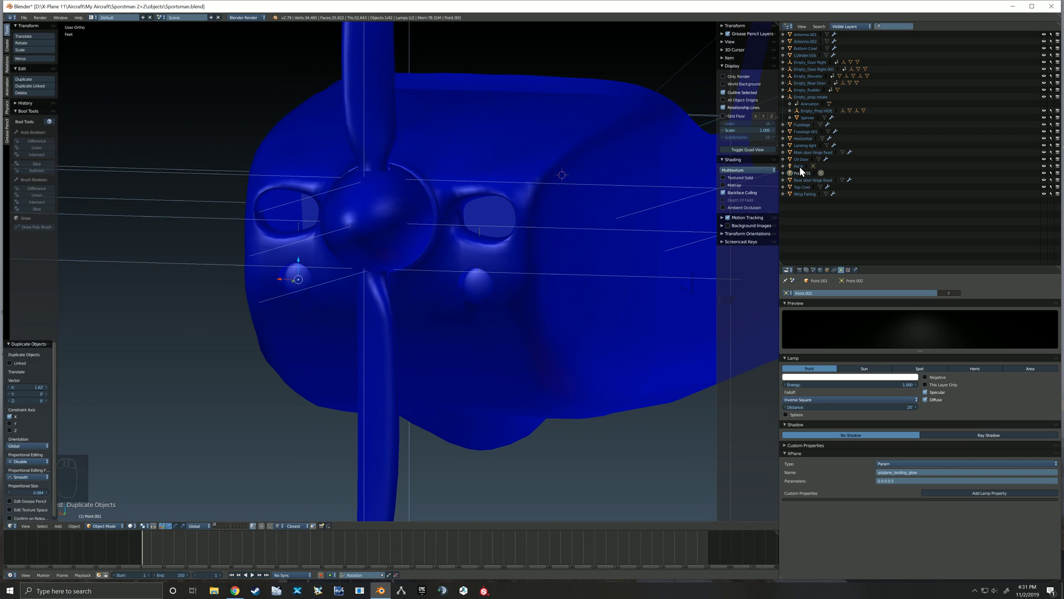
left_click_drag(802, 170, 556, 289)
key("m")
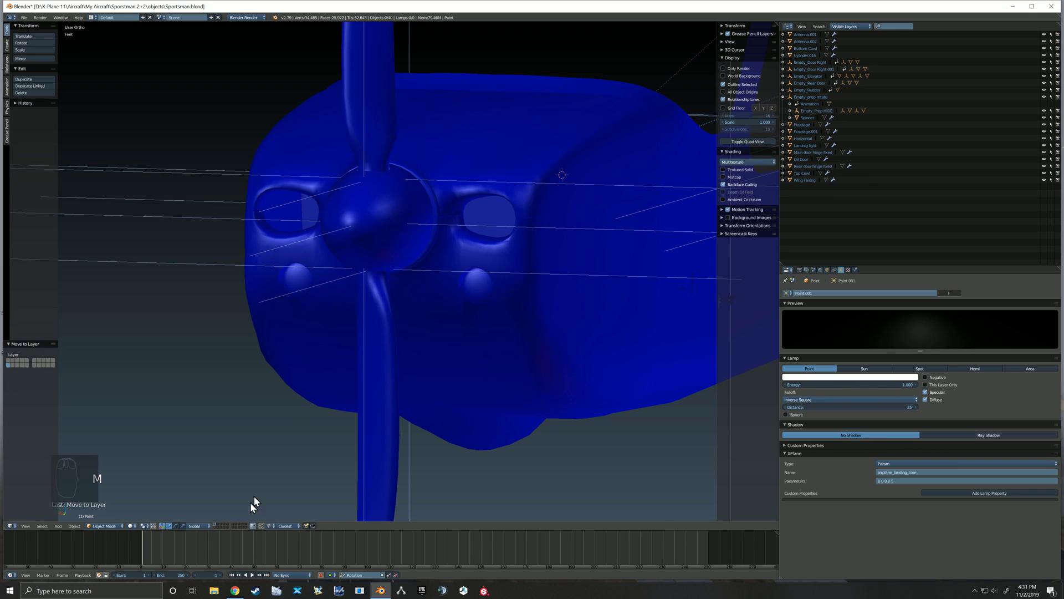
Show only the landing lamps' layer in the viewport.
left_click_drag(219, 529, 841, 317)
middle_click(802, 338)
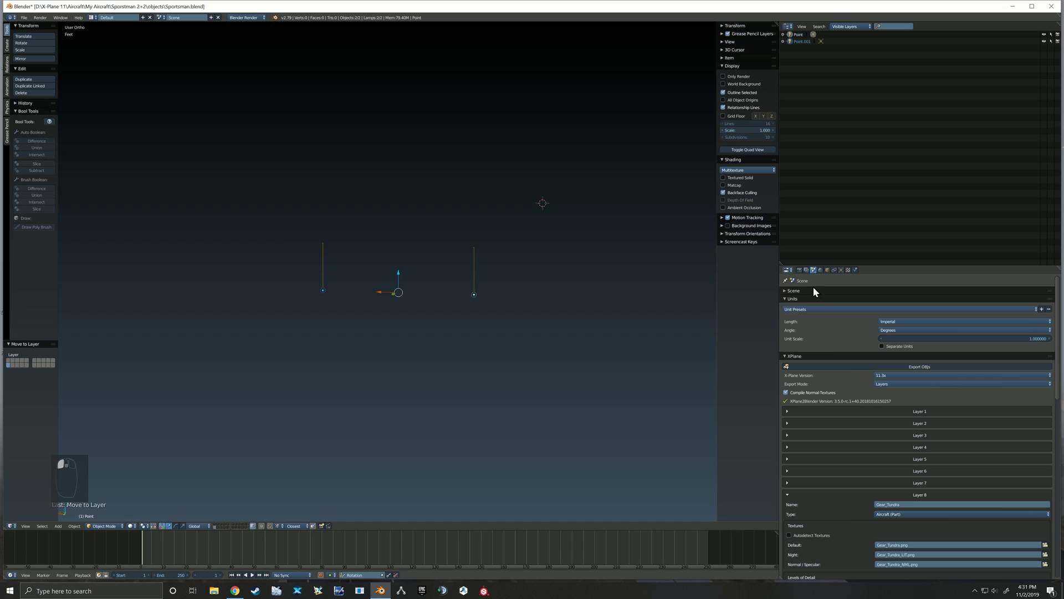
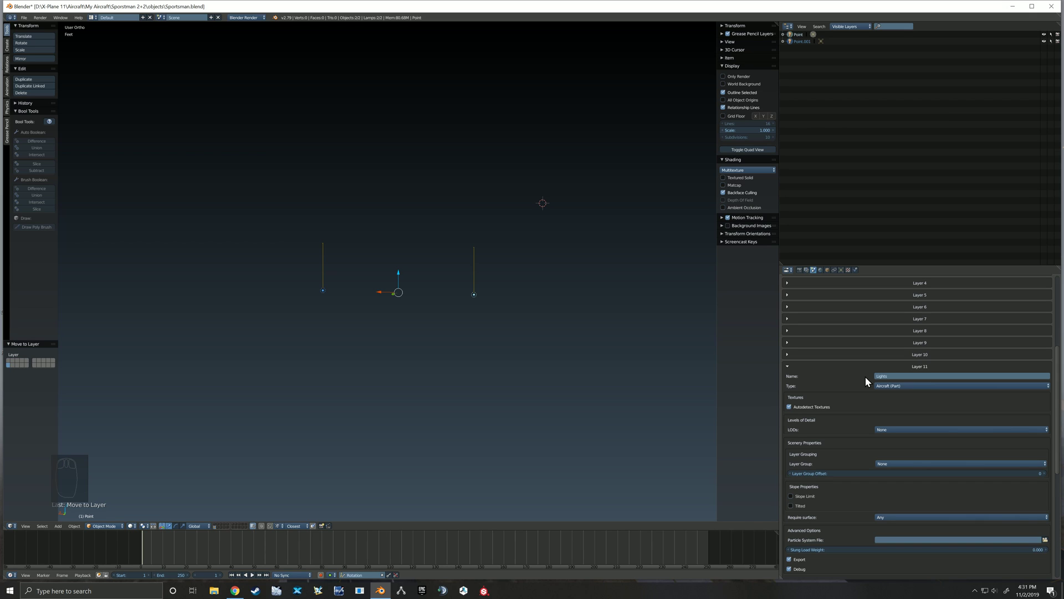
left_click_drag(868, 382, 916, 340)
key("ctrl+s")
left_click_drag(916, 339, 916, 339)
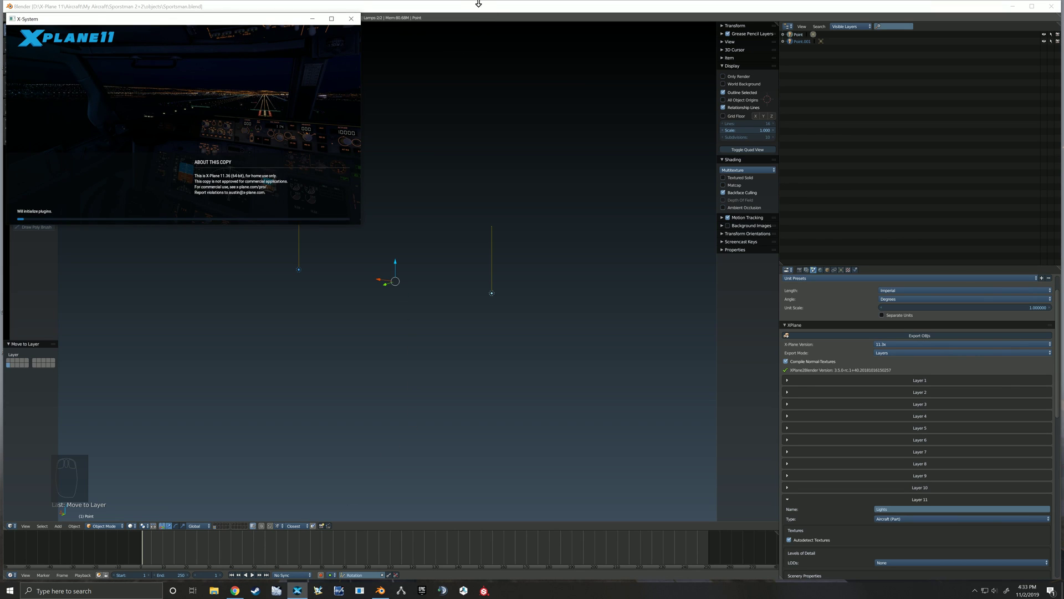
Review the landing core lamp's XPlane light name and parameters in Lamp properties.
left_click_drag(441, 260, 838, 275)
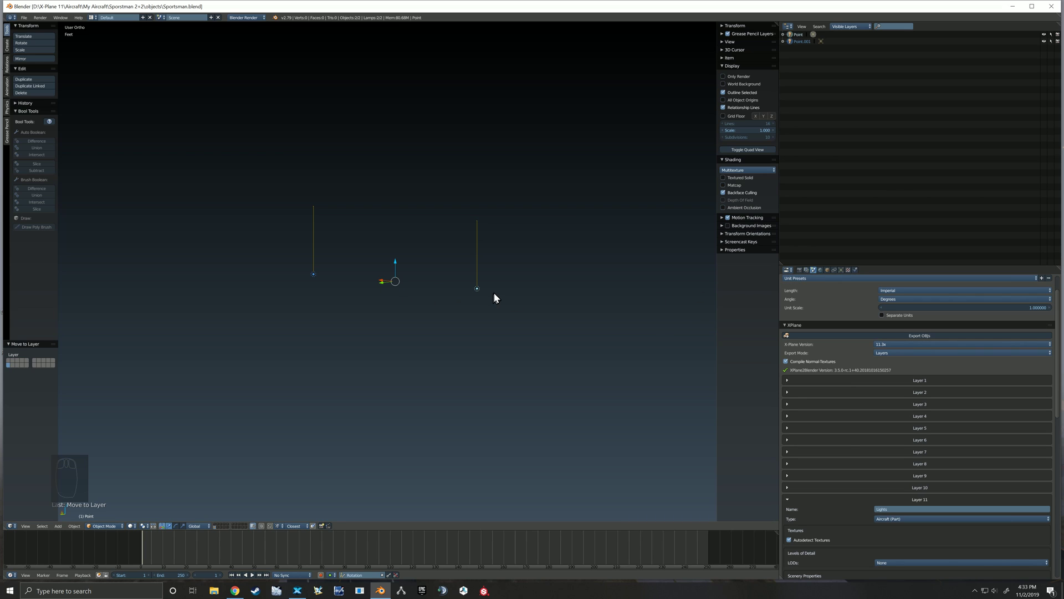
left_click_drag(481, 289, 831, 314)
left_click_drag(846, 273, 641, 418)
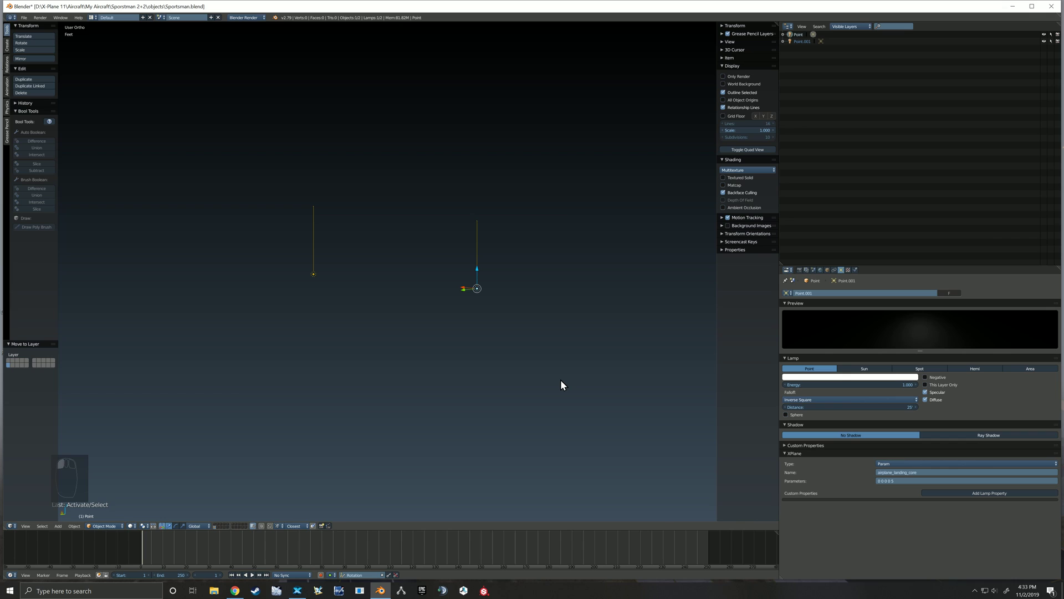
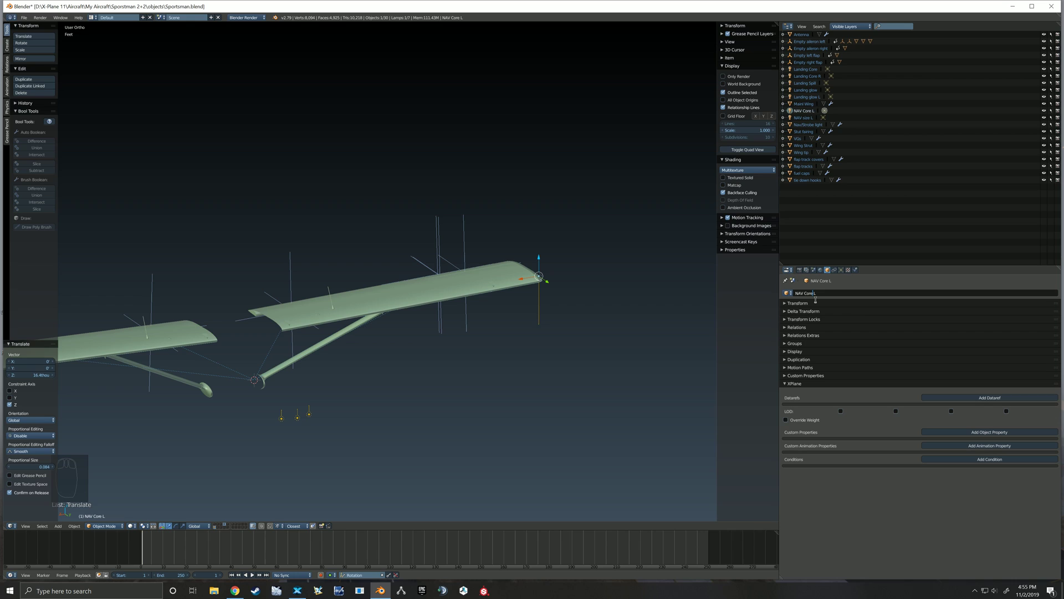
Rename the lamp to NAV Spill L and give it the airplane_nav_sp light name with new parameters.
key("BackSpace")
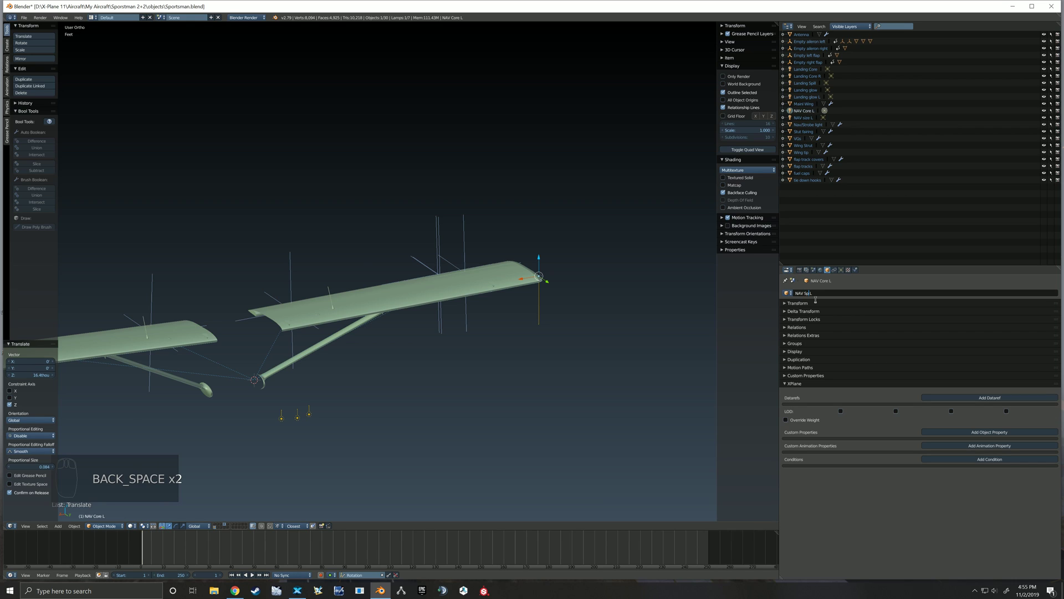
key("l")
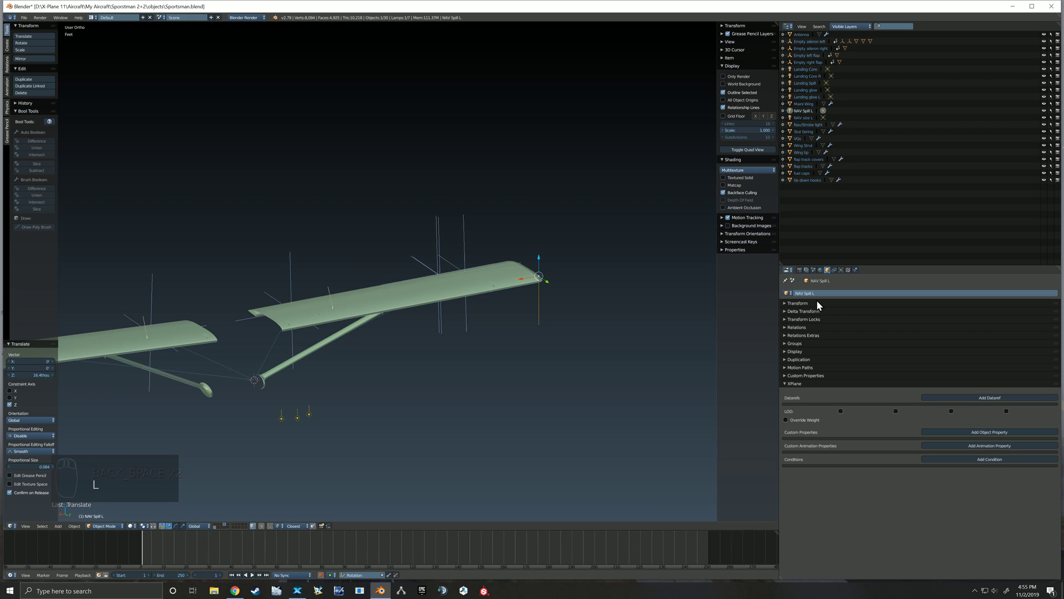
left_click_drag(843, 275, 913, 475)
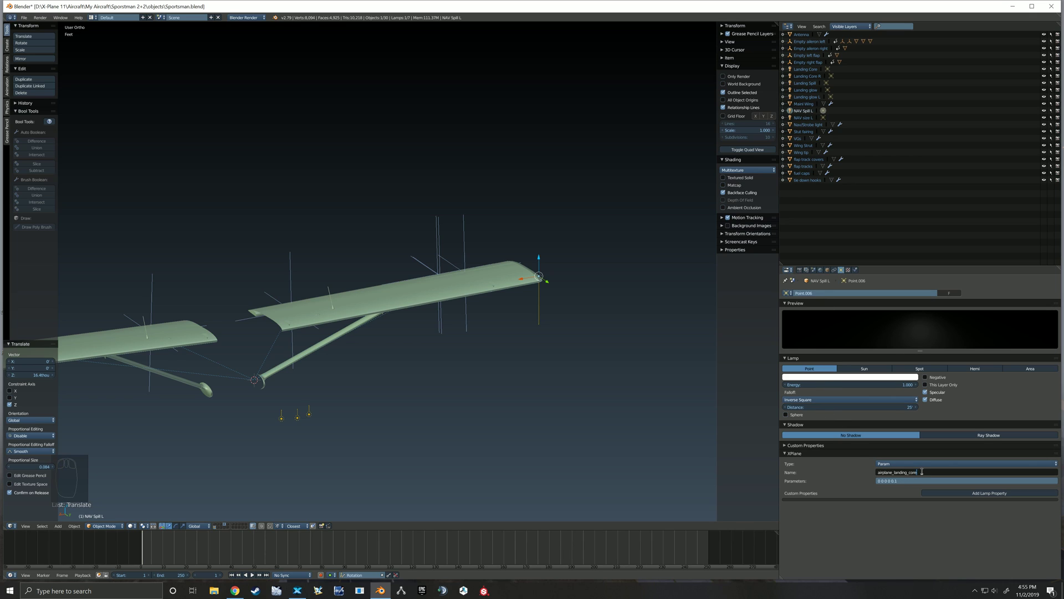
key("BackSpace")
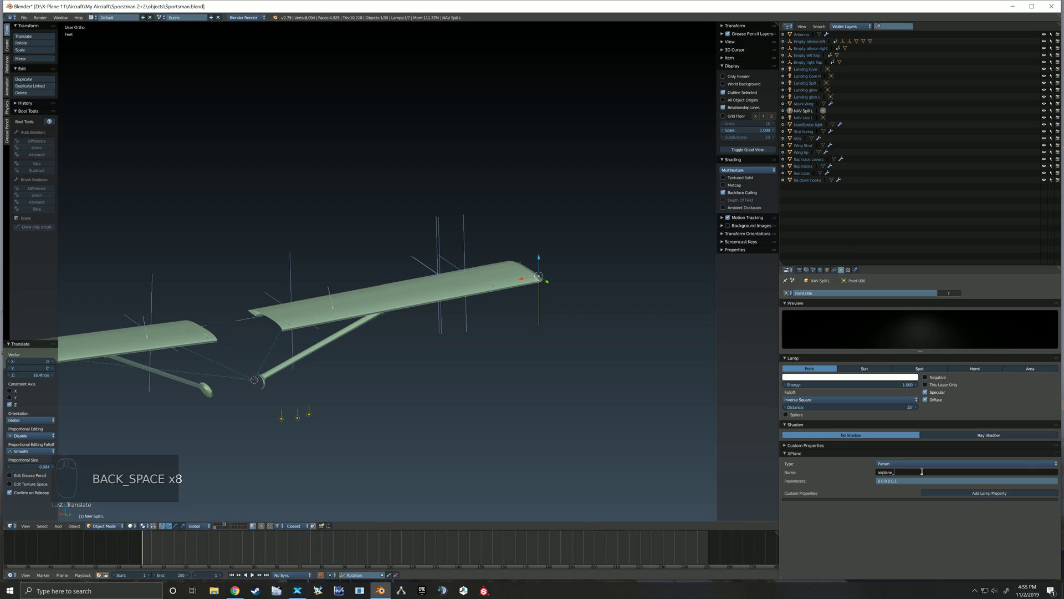
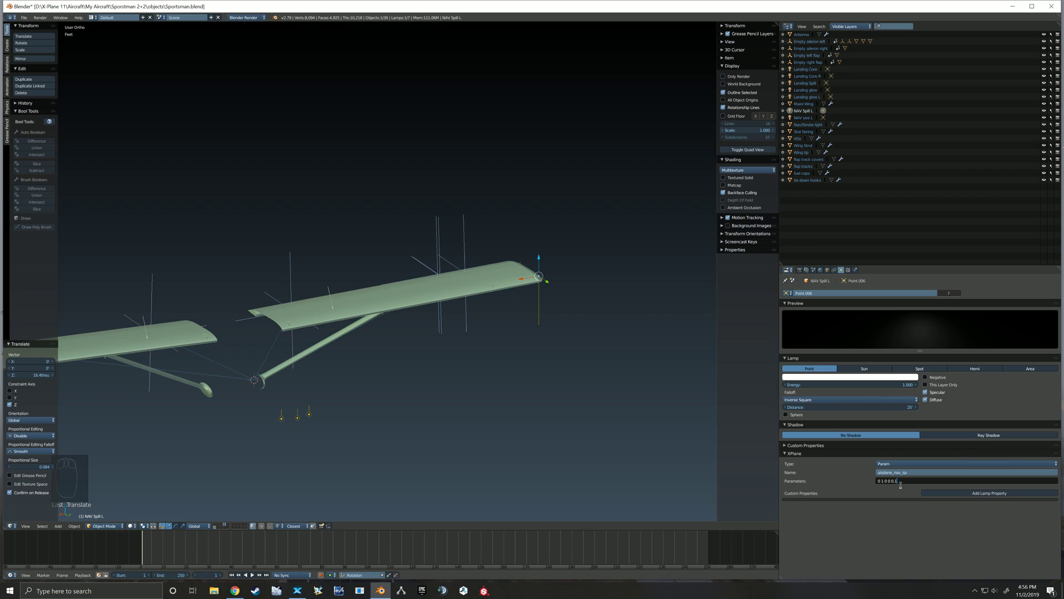
key("BackSpace")
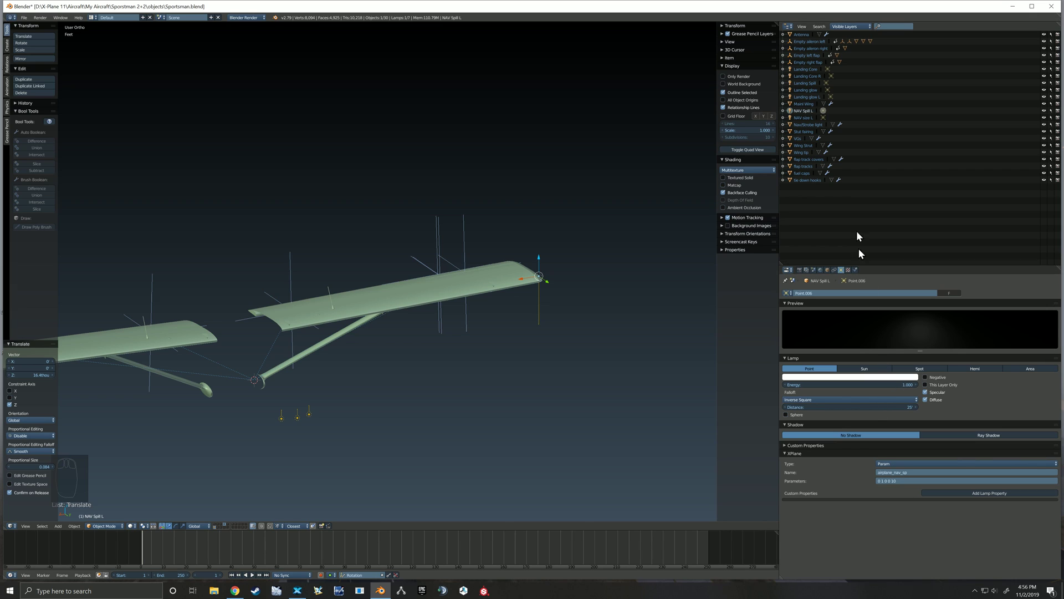
Select NAV size L and begin editing its light parameters.
left_click(809, 121)
left_click(906, 484)
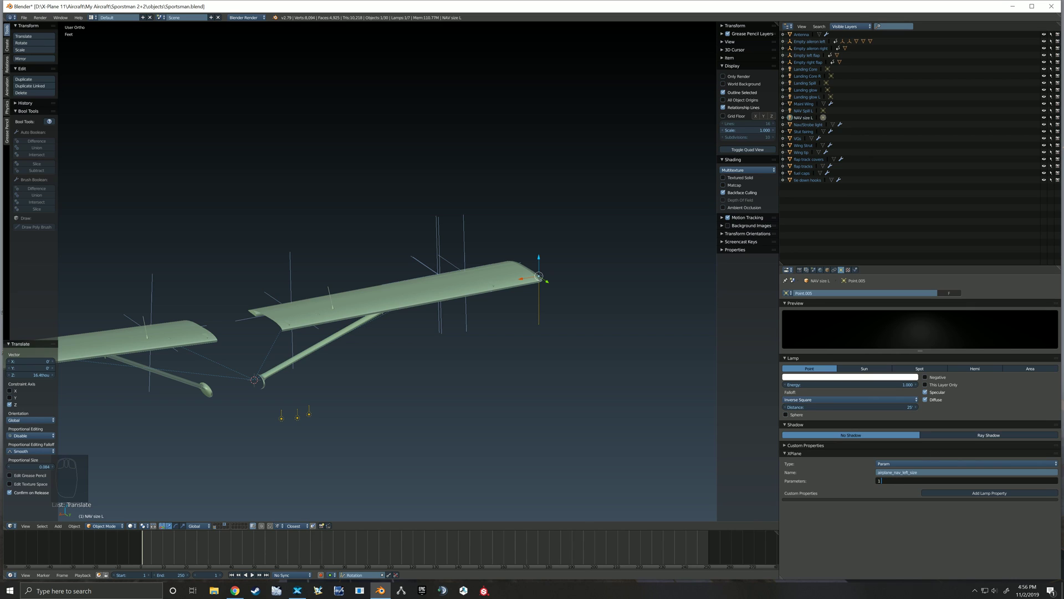
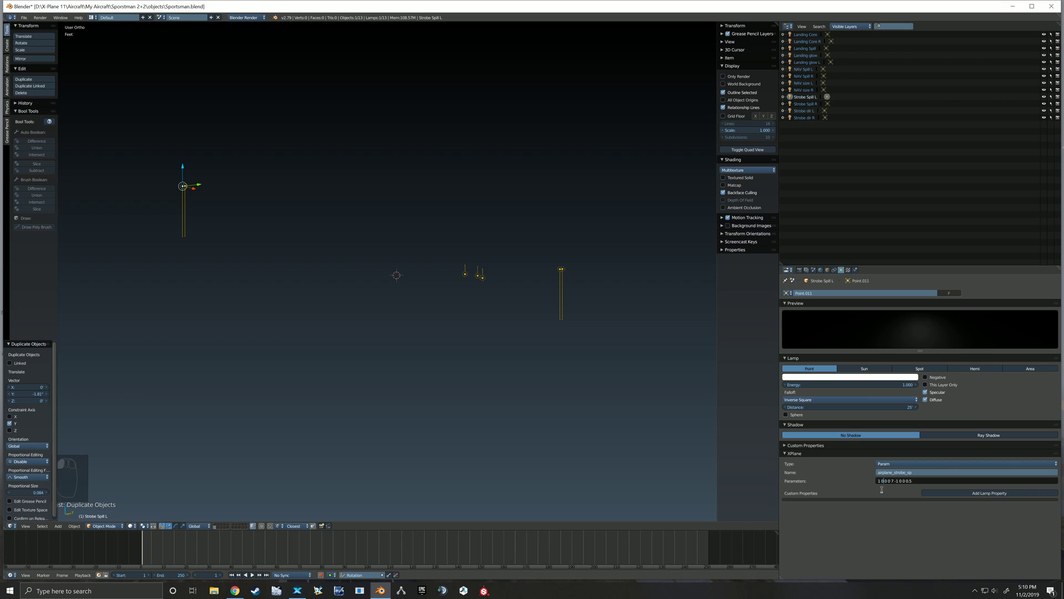
Enter the airplane_strobe_dir parameter values for Strobe dir L and check Strobe Spill L's.
key("Right")
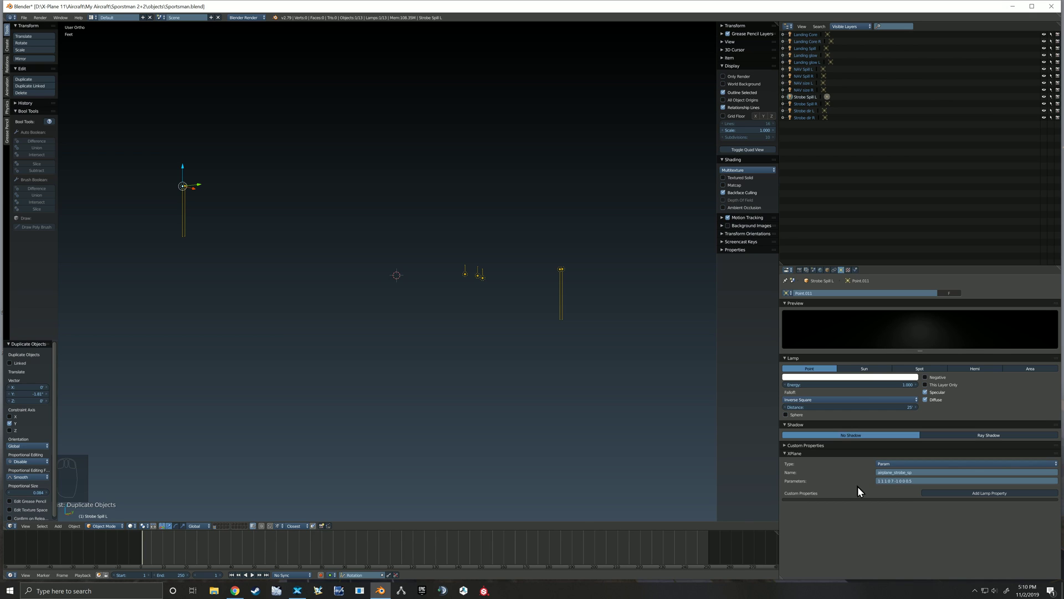
left_click_drag(809, 112, 881, 475)
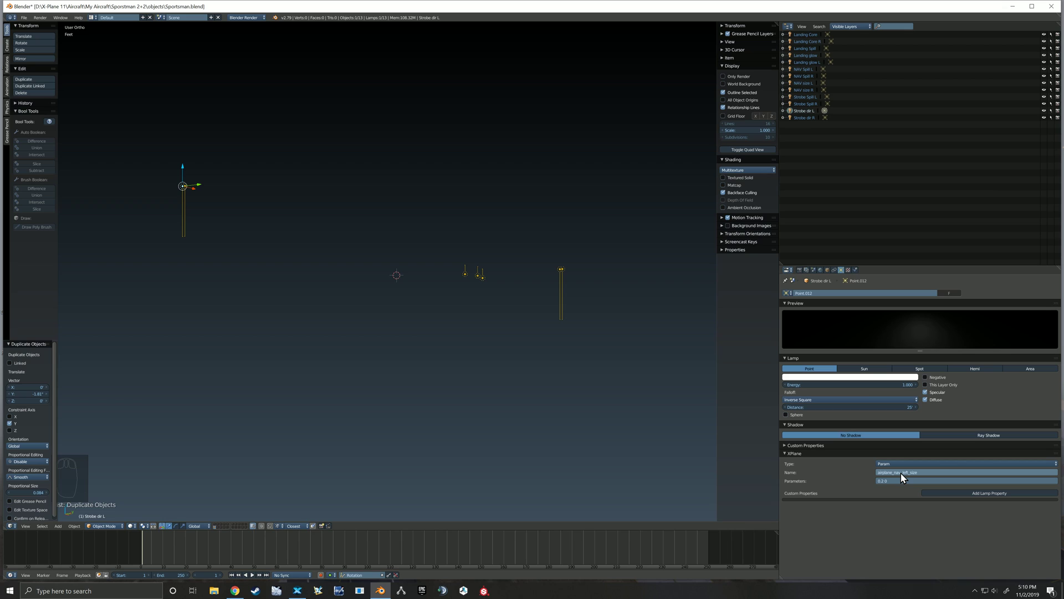
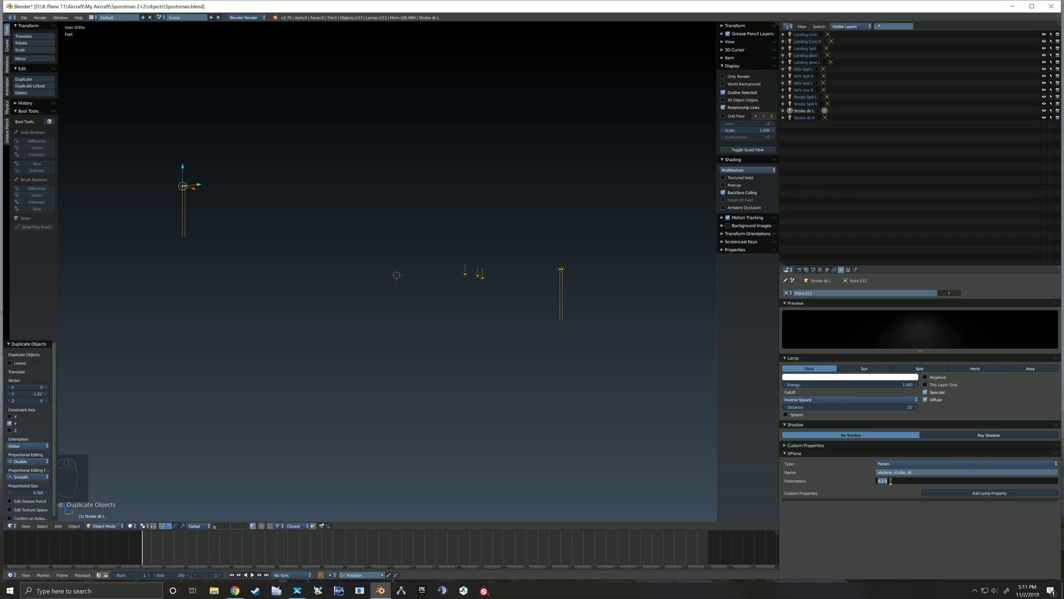
left_click_drag(807, 100, 807, 100)
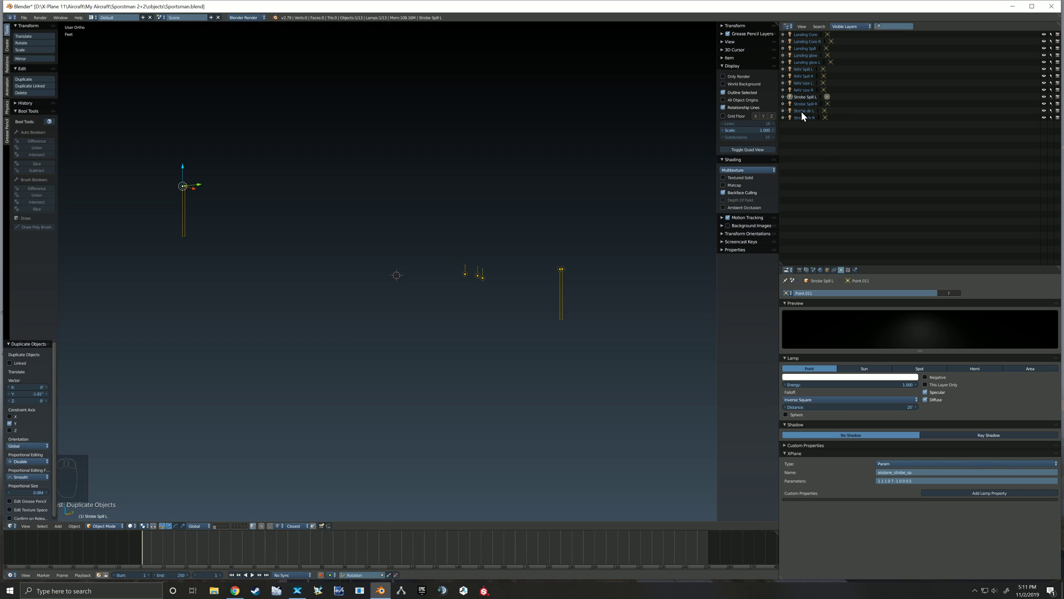
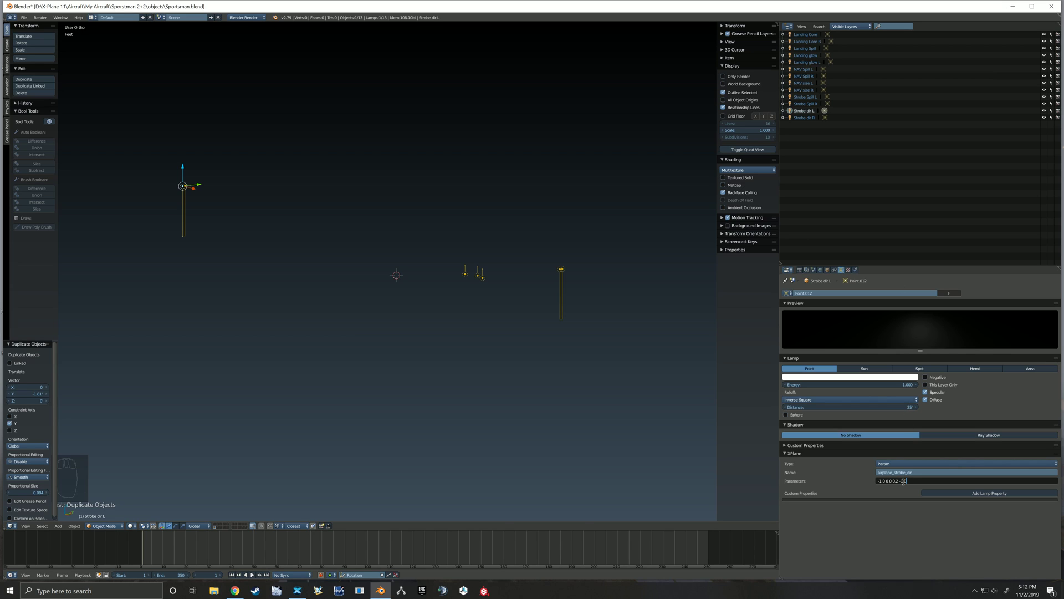
Confirm the left strobe's values, then clear Strobe dir R's old airplane_nav_right_size name.
key("BackSpace")
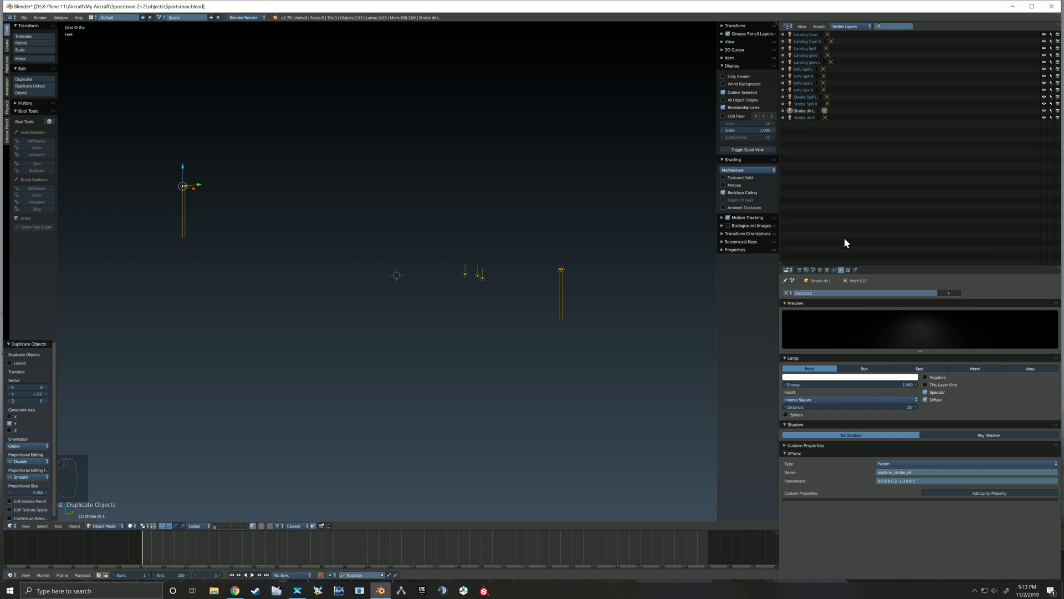
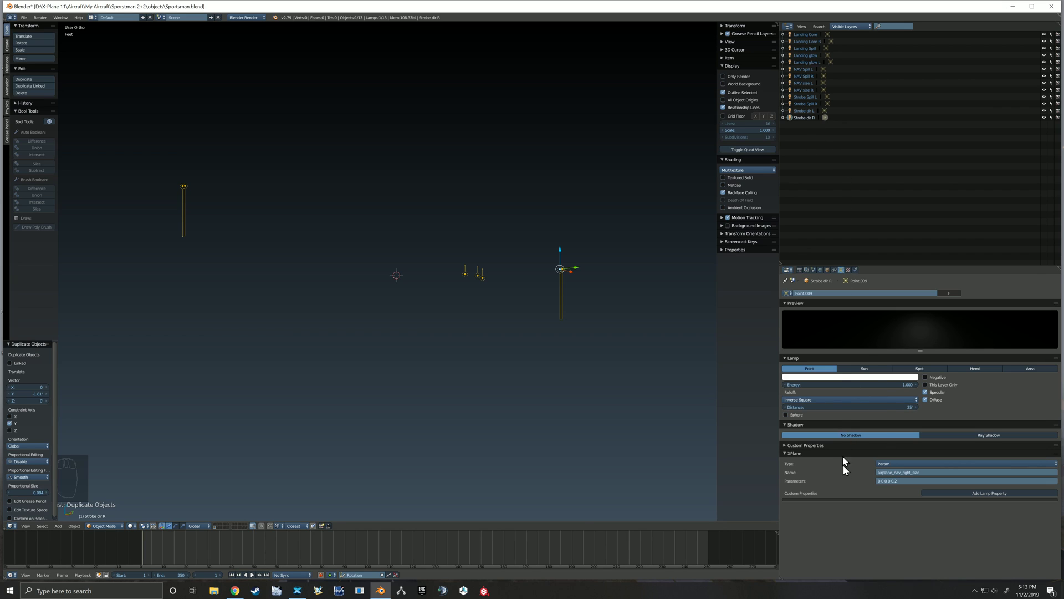
left_click_drag(810, 115, 811, 113)
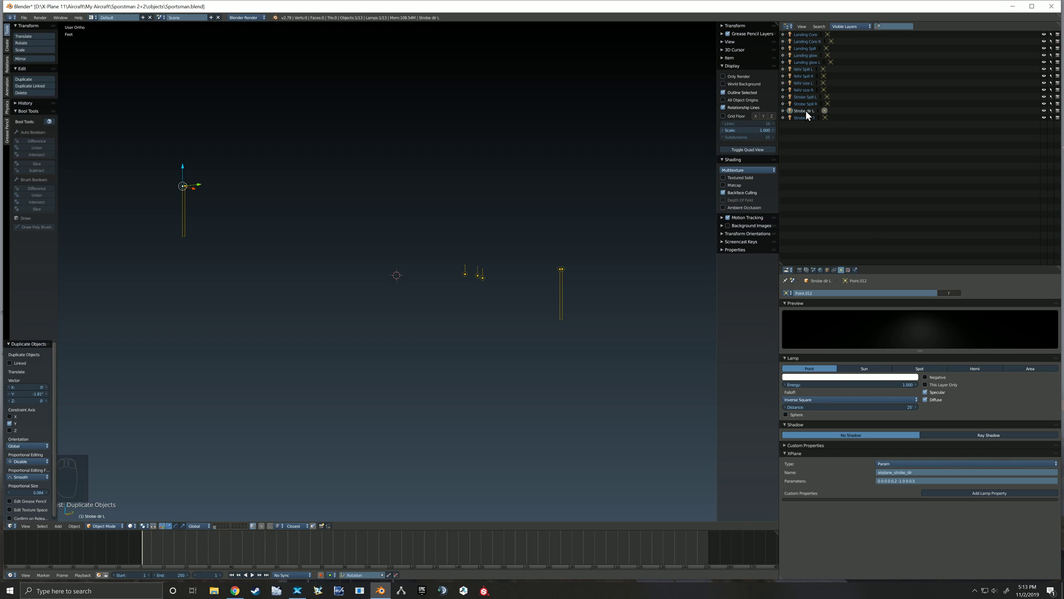
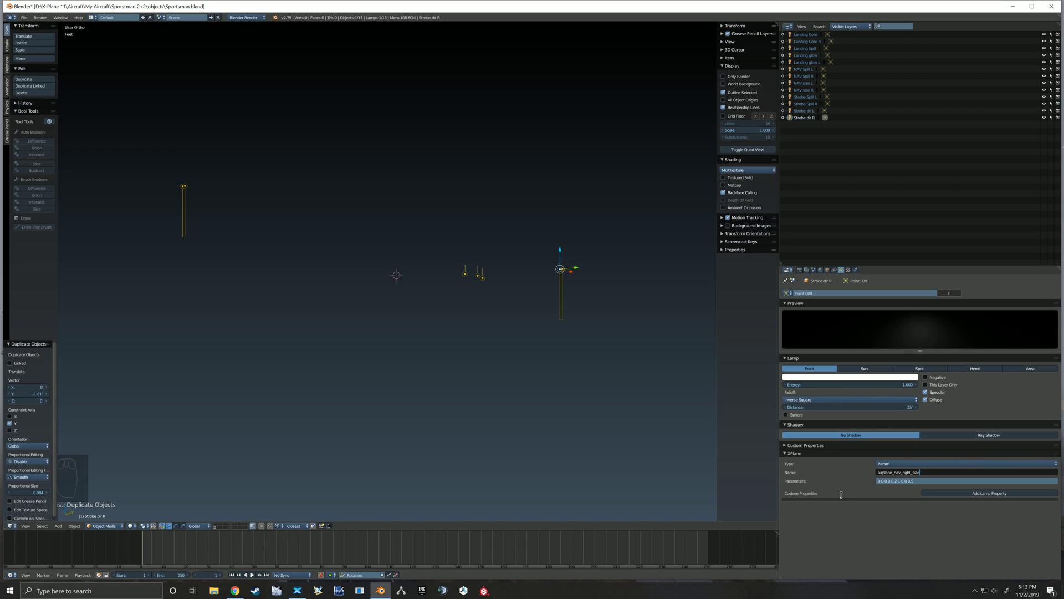
key("BackSpace")
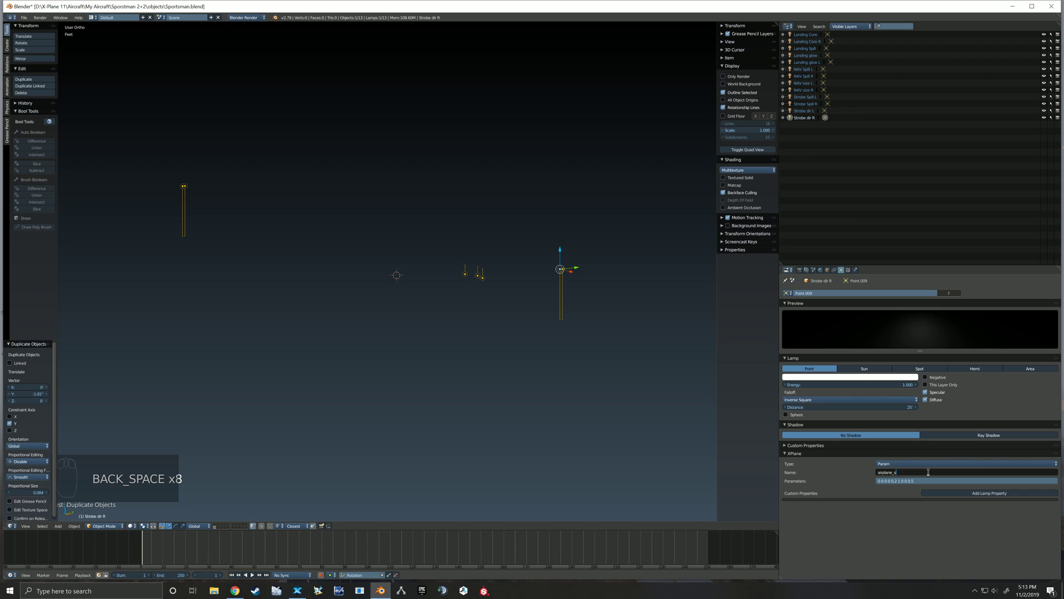